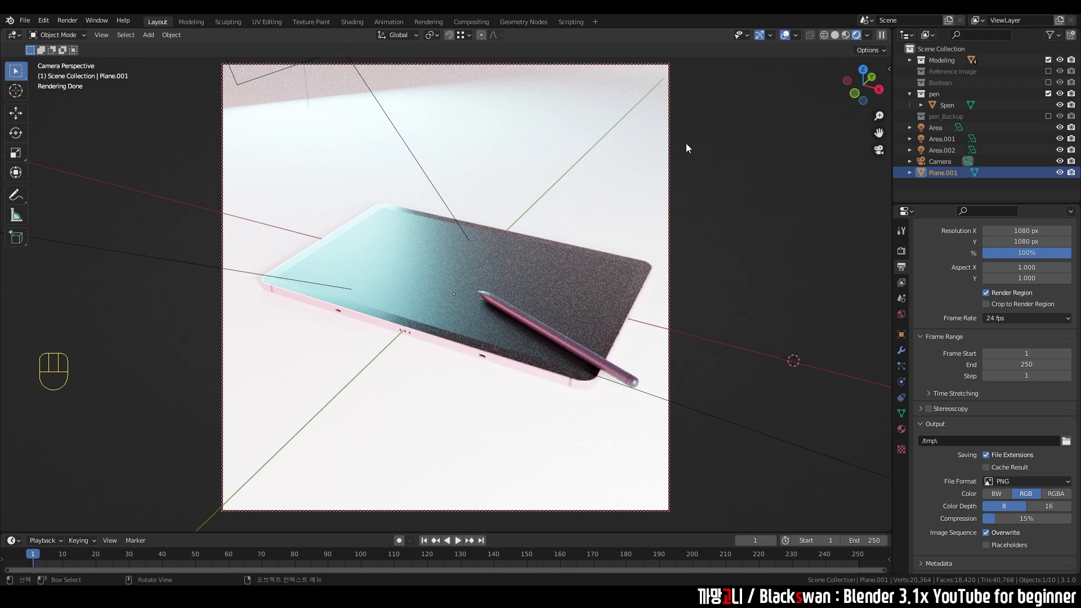
# Leave the camera's point of view with Numpad 0
pyautogui.press('KP_0')
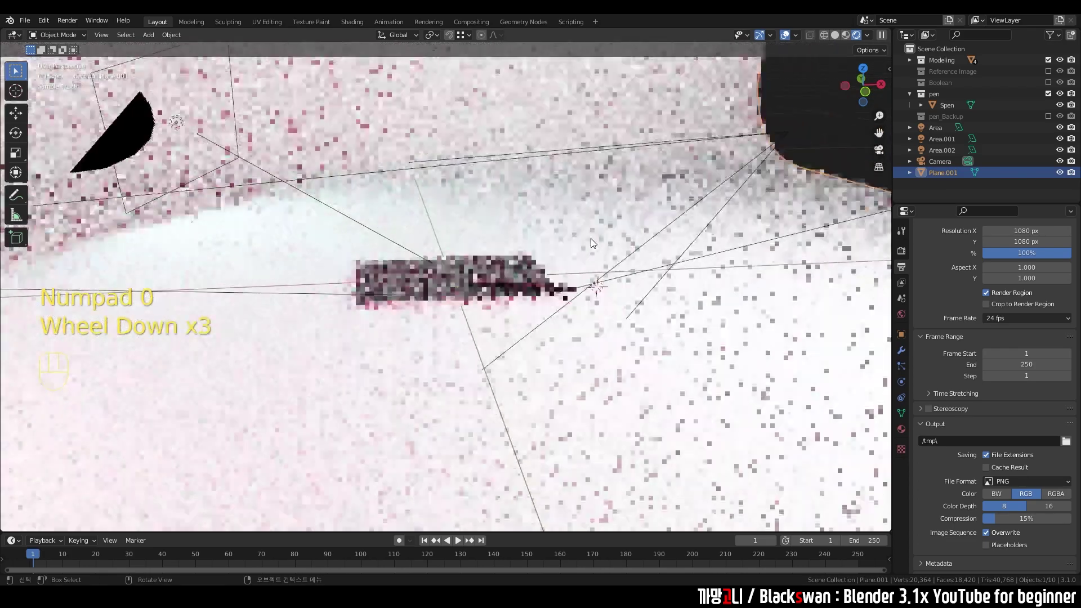
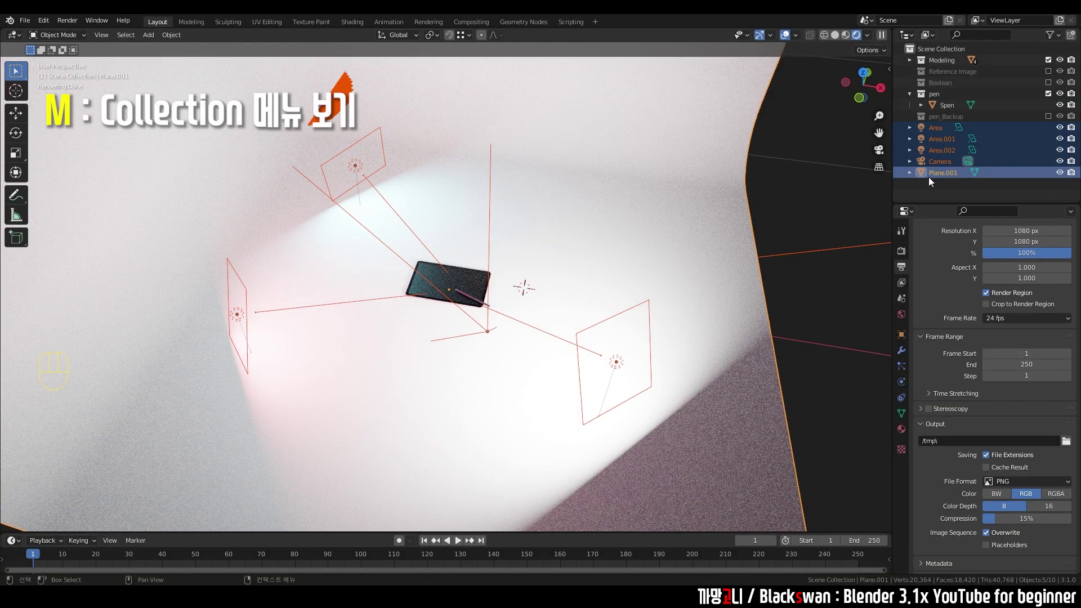
# Move the selected lights, camera and Plane.001 into a new collection named Environment
pyautogui.press('m')
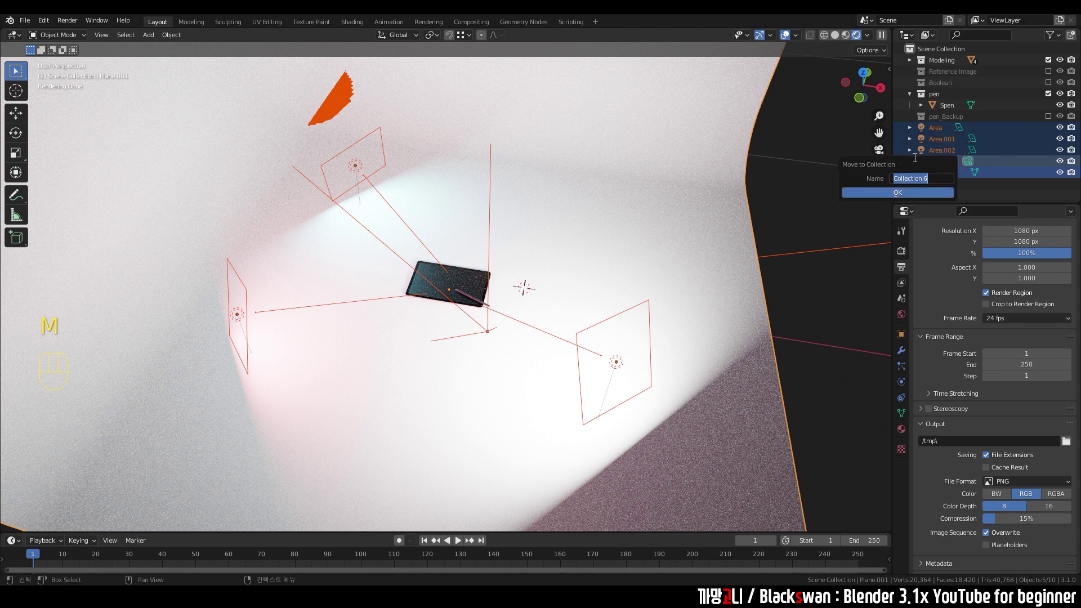
pyautogui.press('BackSpace')
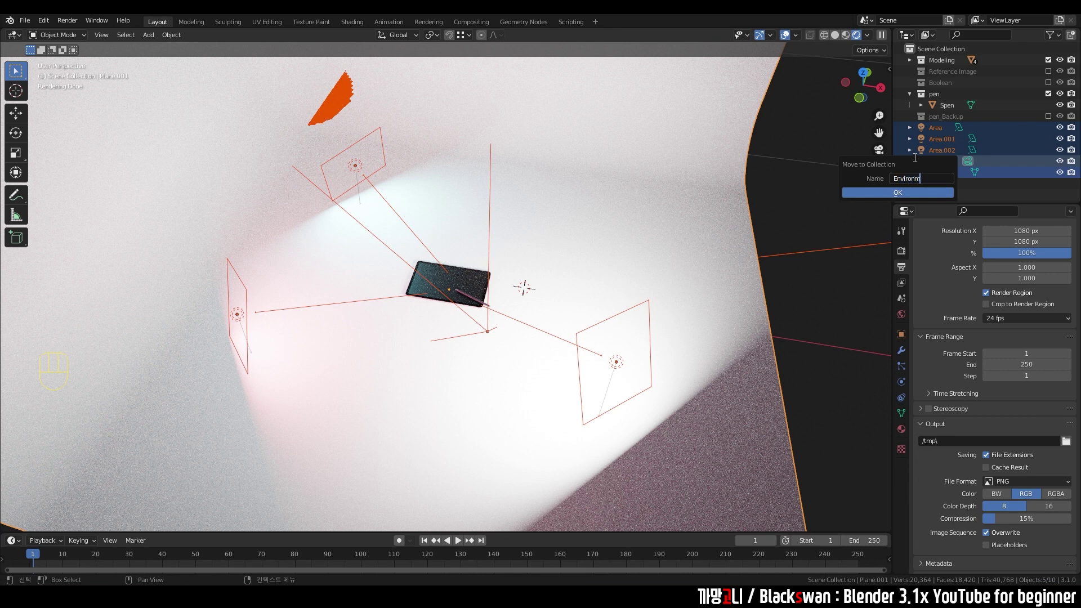
pyautogui.press('BackSpace')
pyautogui.press('BackSpace')
pyautogui.press('BackSpace')
pyautogui.press('BackSpace')
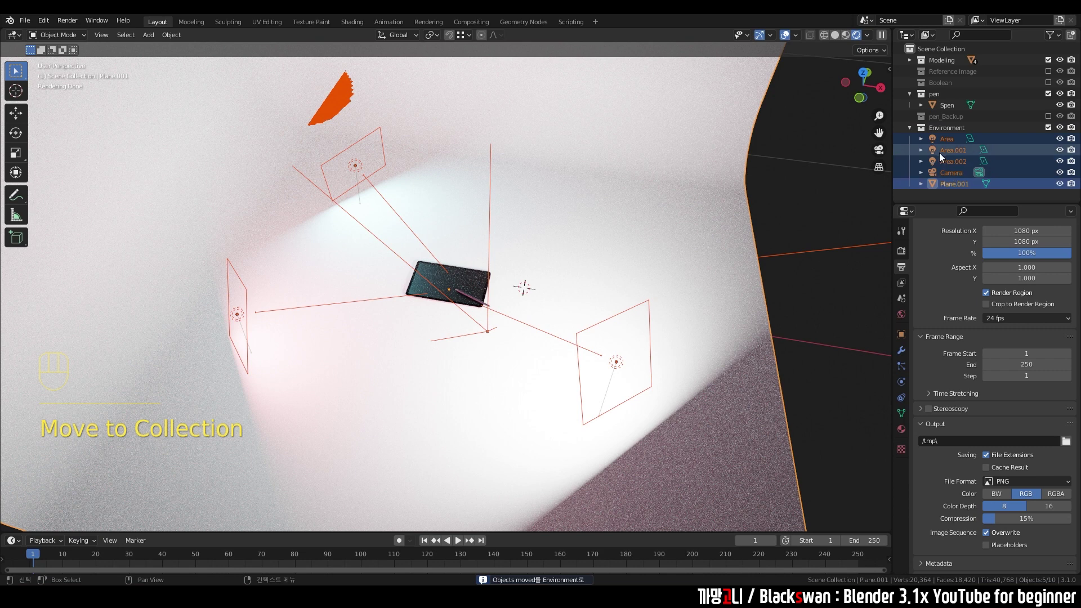
# Collapse and re-expand the Environment collection in the Outliner to check its contents
pyautogui.click(946, 136)
pyautogui.click(913, 134)
pyautogui.click(947, 132)
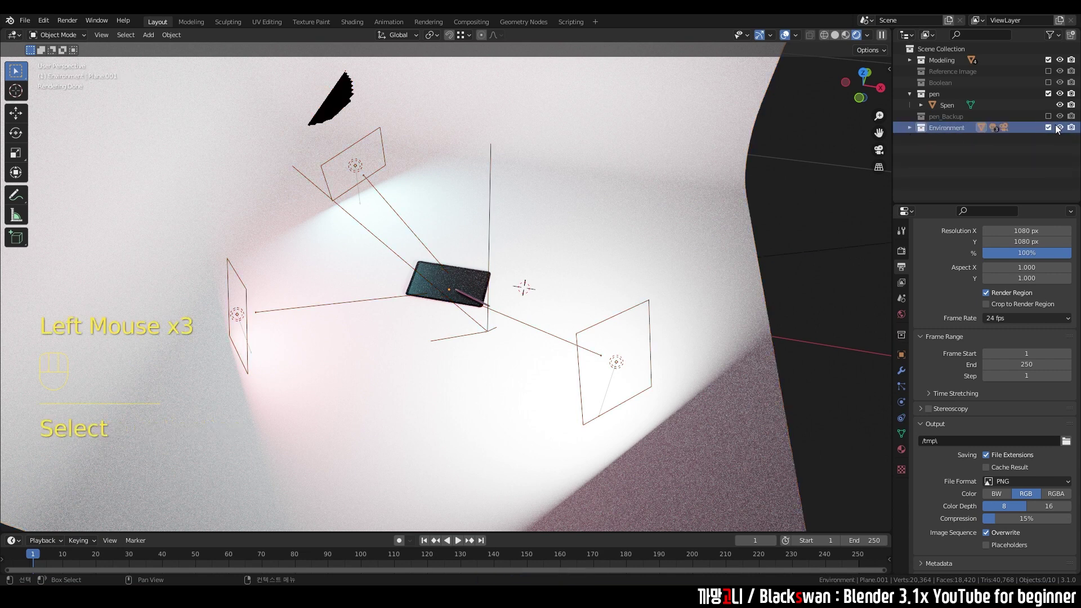
pyautogui.click(1052, 132)
pyautogui.click(1052, 132)
pyautogui.click(817, 283)
pyautogui.click(909, 132)
pyautogui.click(817, 273)
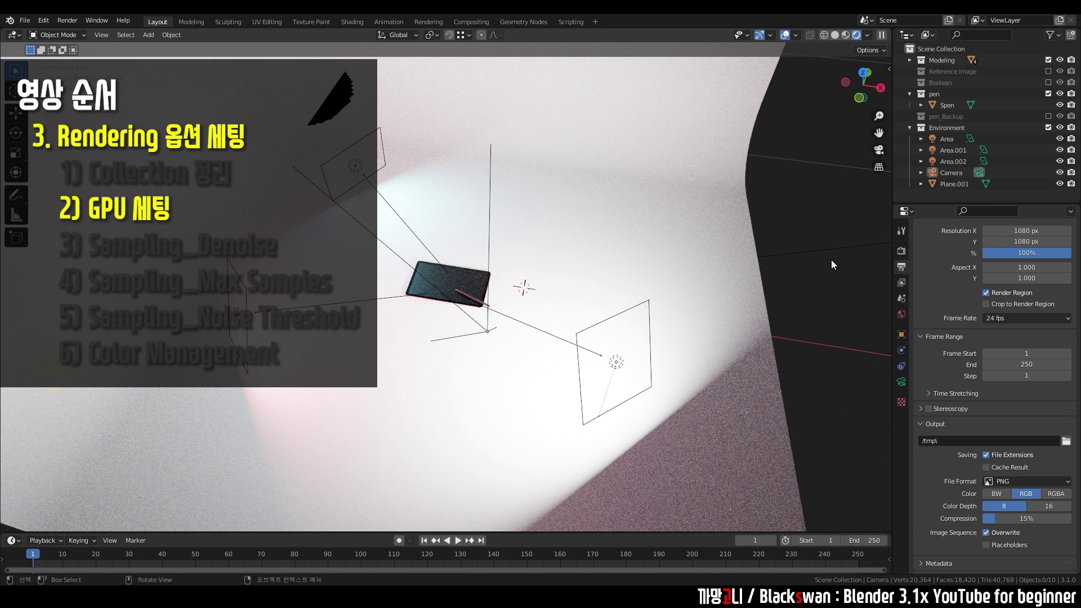
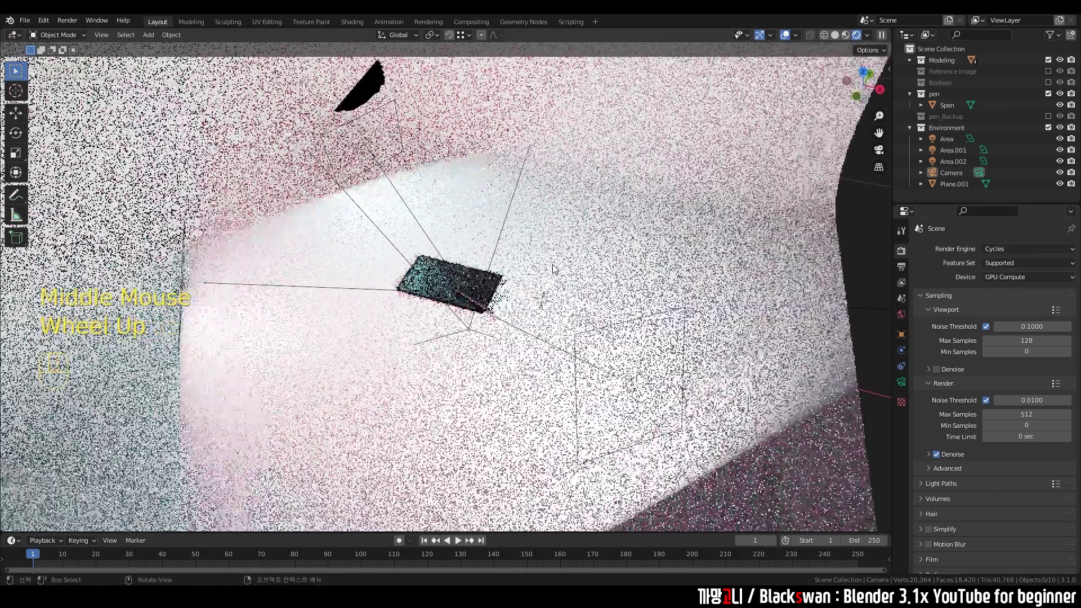
pyautogui.middleClick(518, 291)
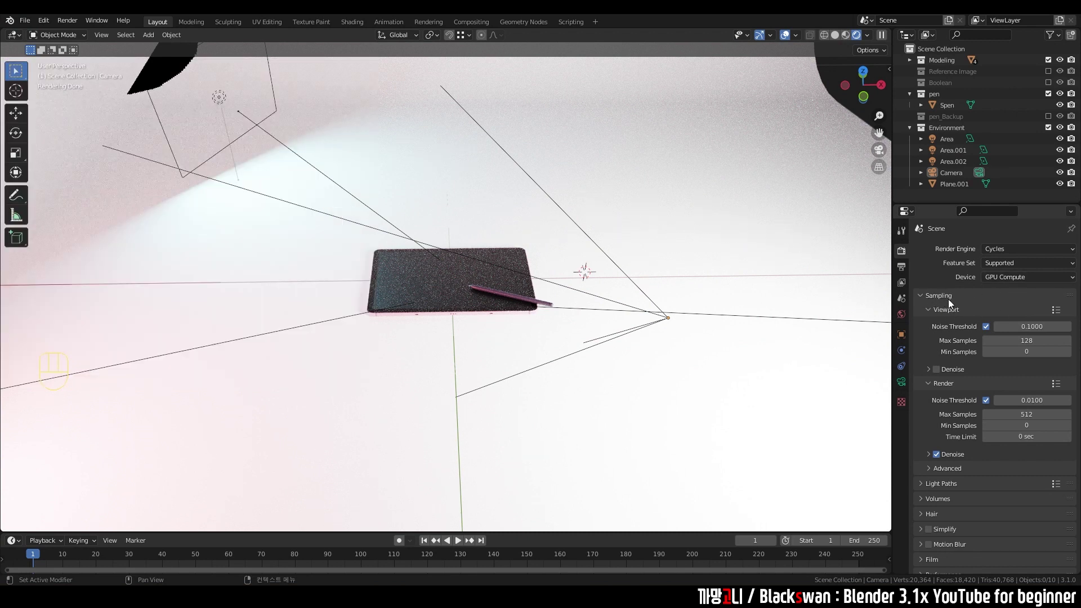
pyautogui.click(931, 312)
pyautogui.click(931, 330)
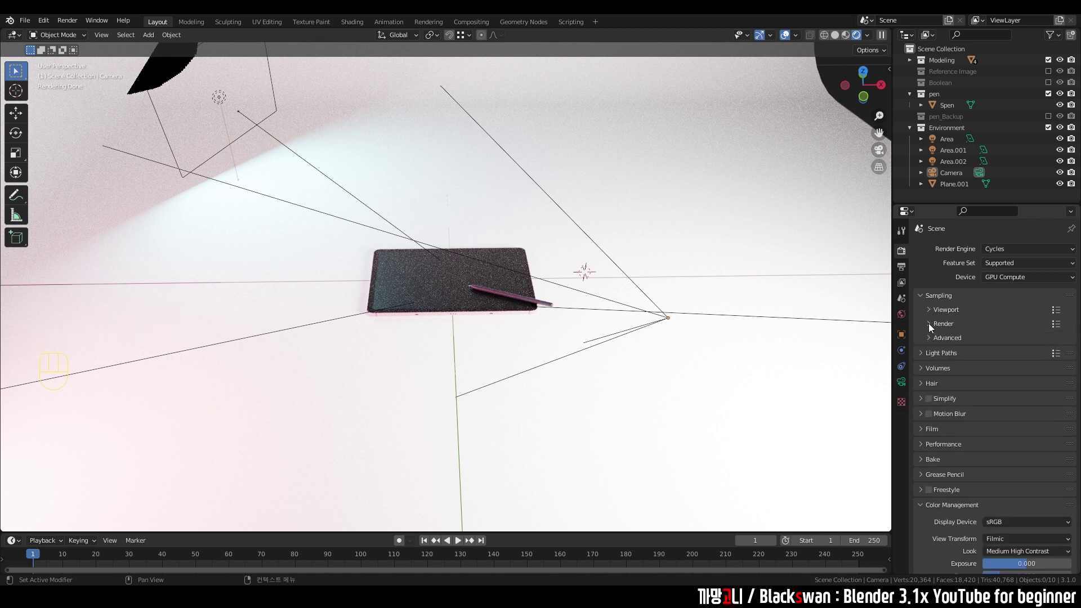
pyautogui.click(933, 312)
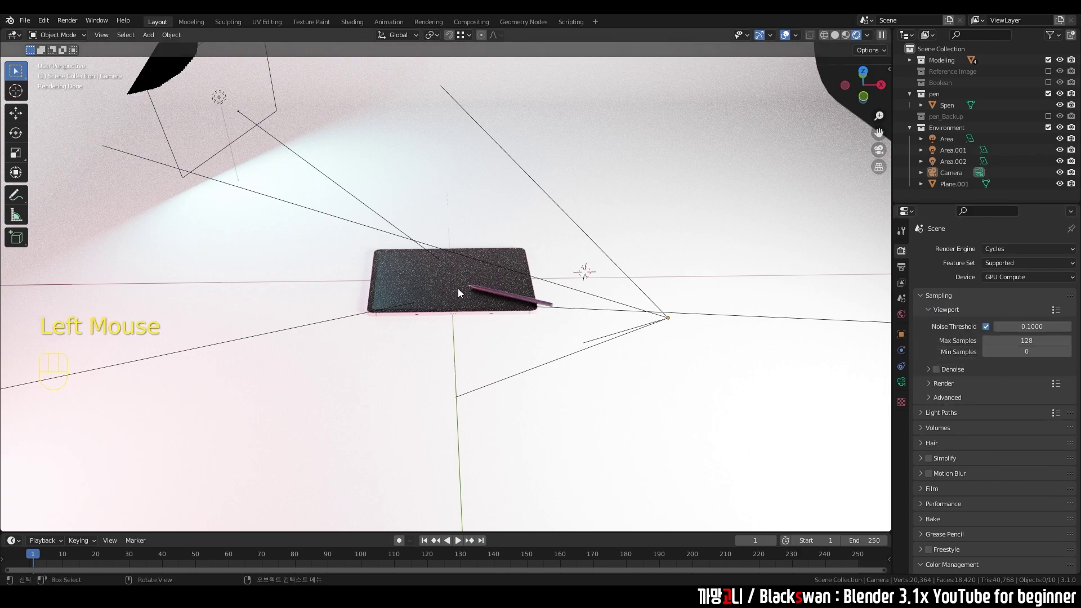
pyautogui.moveTo(460, 300); pyautogui.dragTo(456, 295)
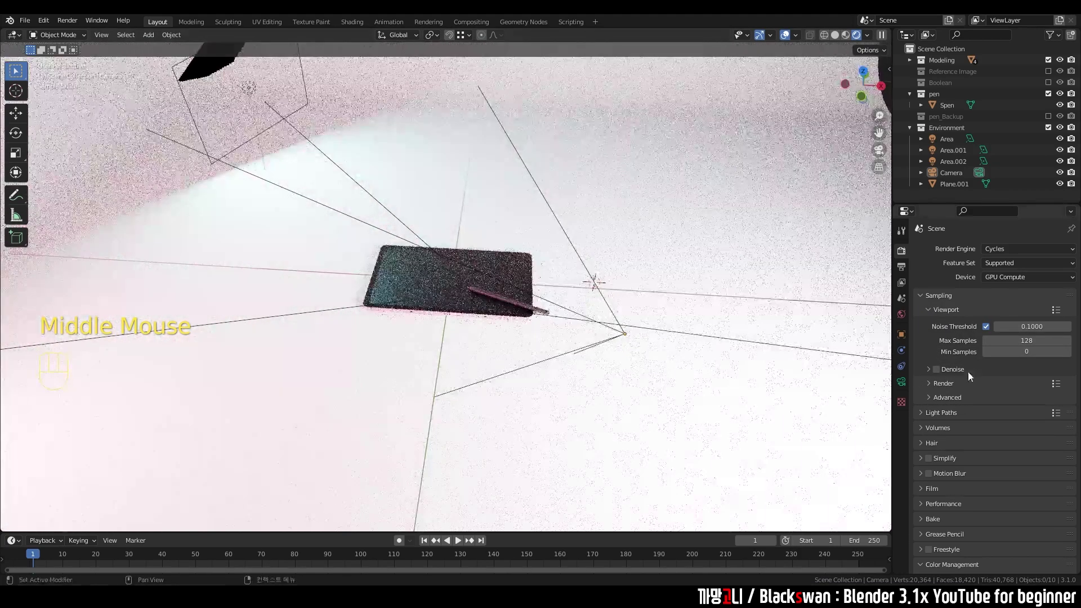
pyautogui.click(933, 387)
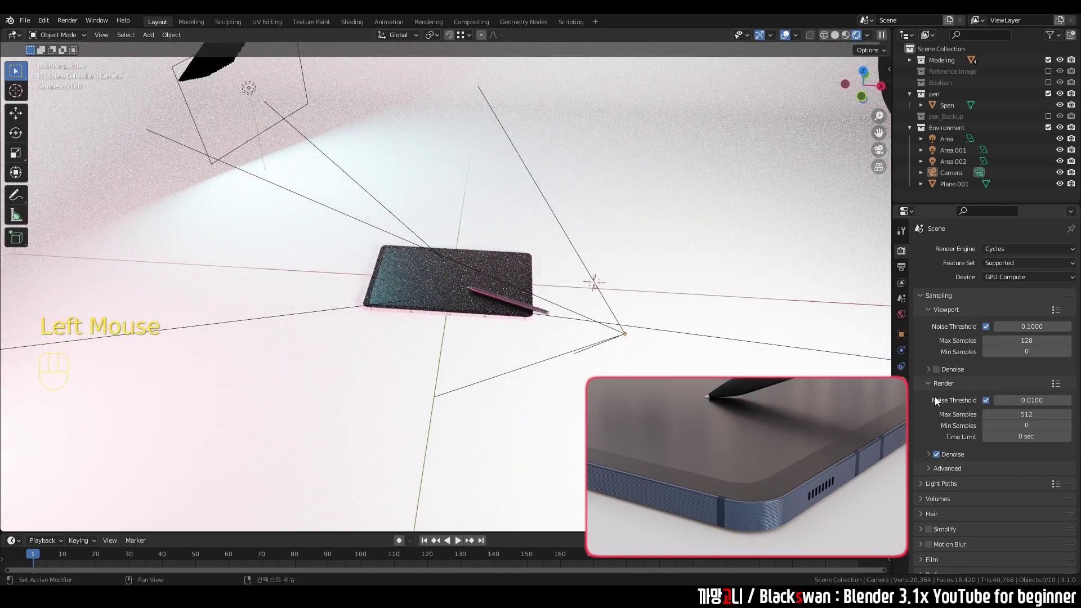
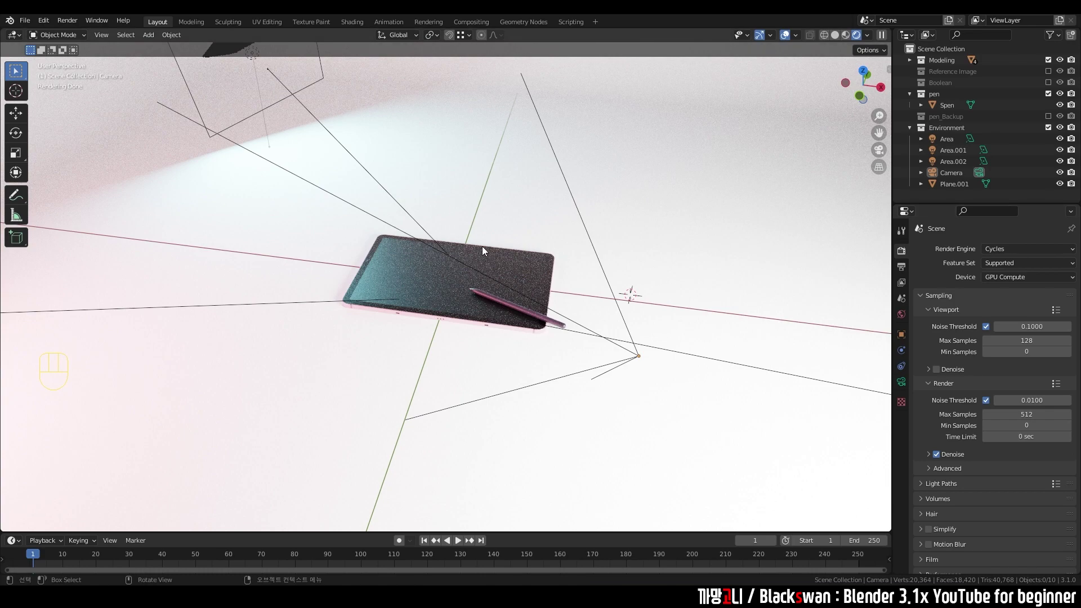
# Toggle denoising for the viewport and final render in the Cycles Sampling panel
pyautogui.scroll(3)
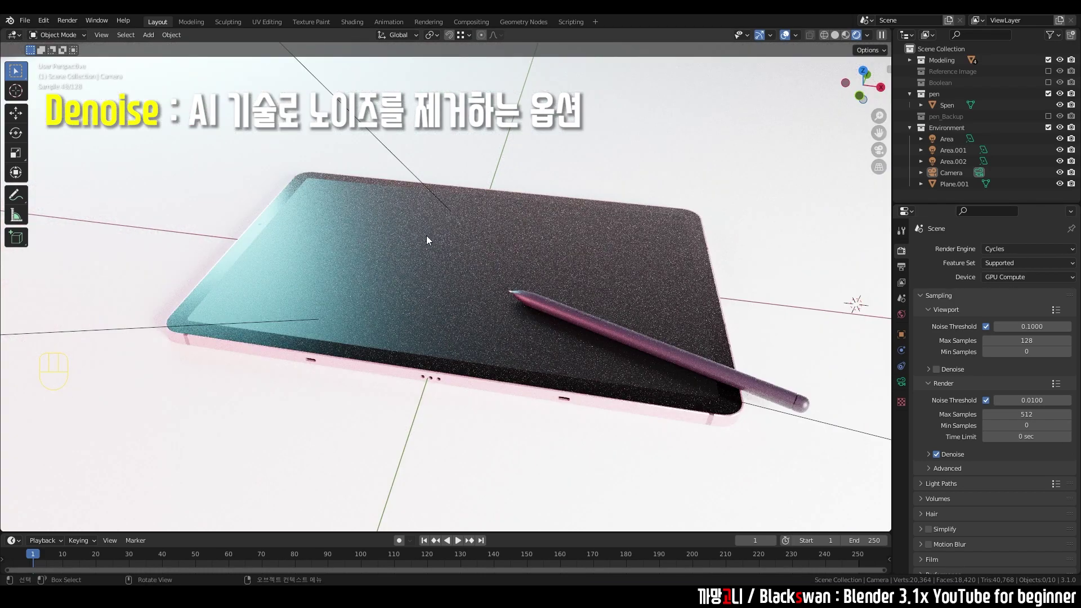
pyautogui.moveTo(504, 268); pyautogui.dragTo(465, 258)
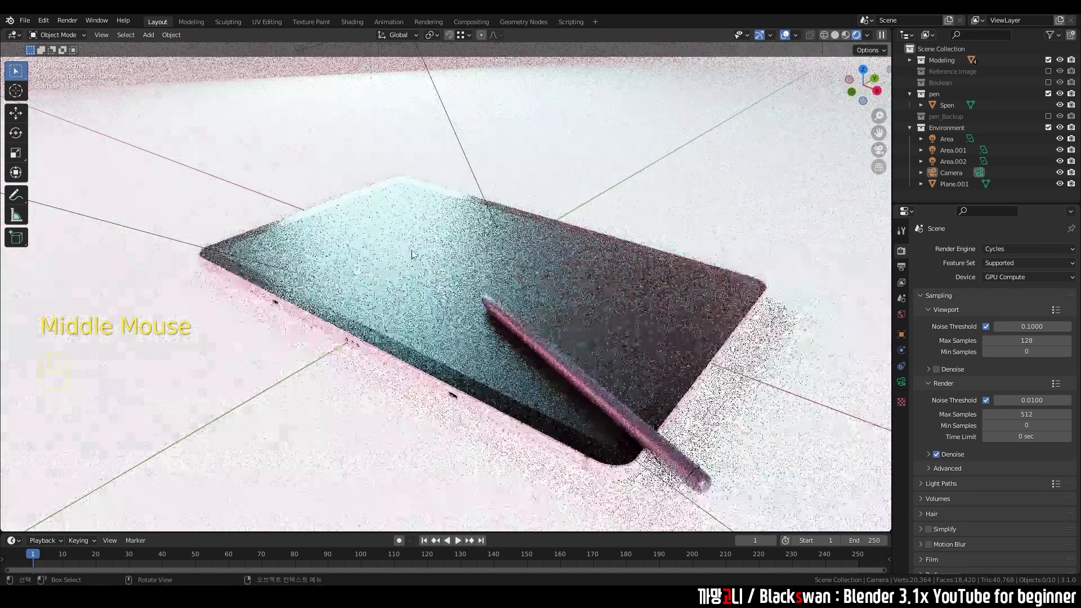
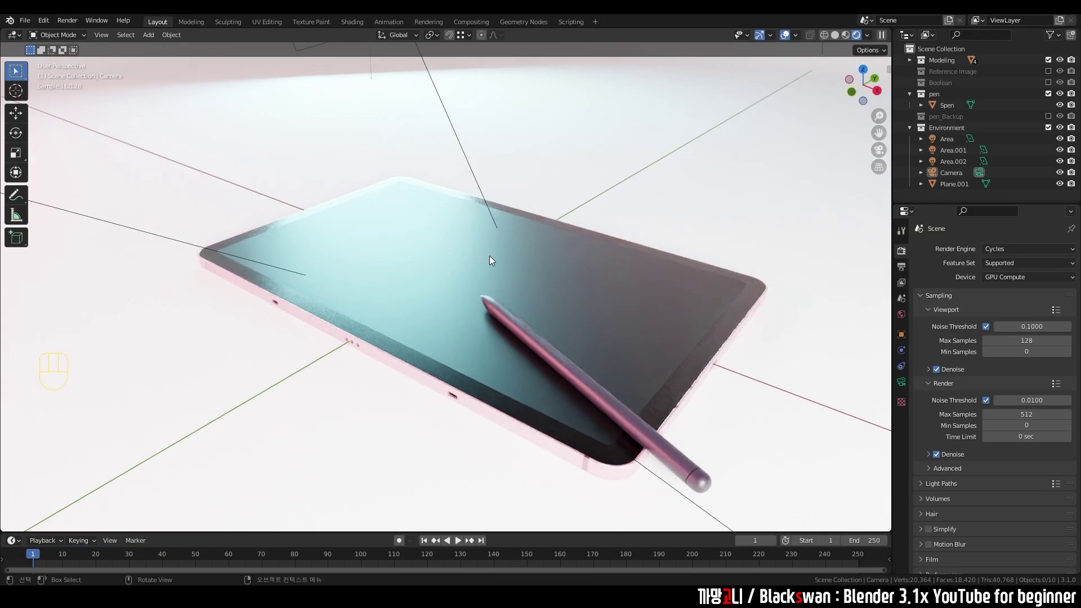
pyautogui.middleClick(940, 375)
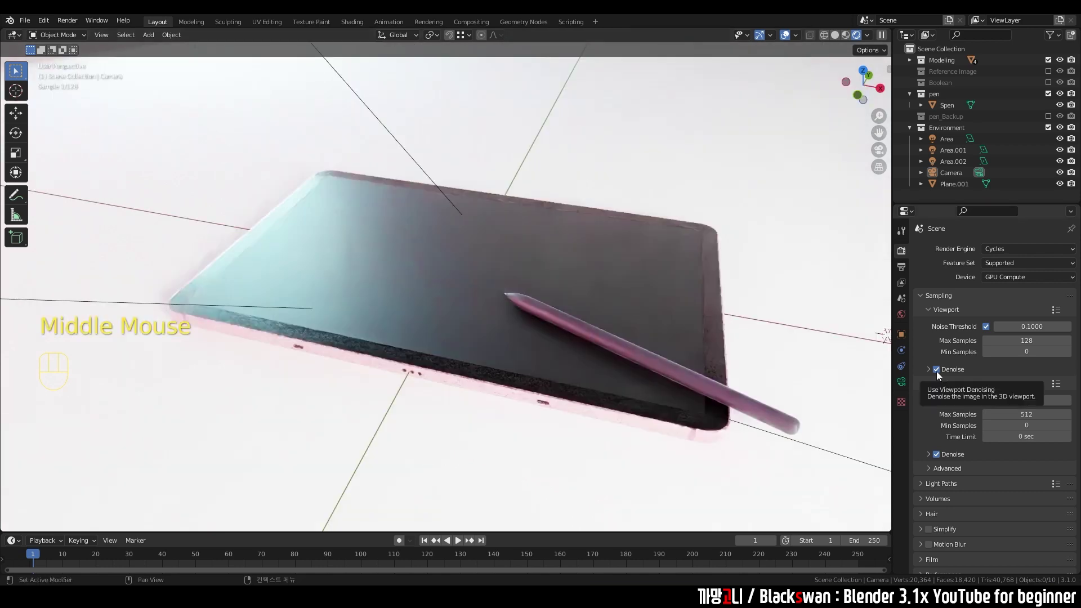
pyautogui.click(940, 374)
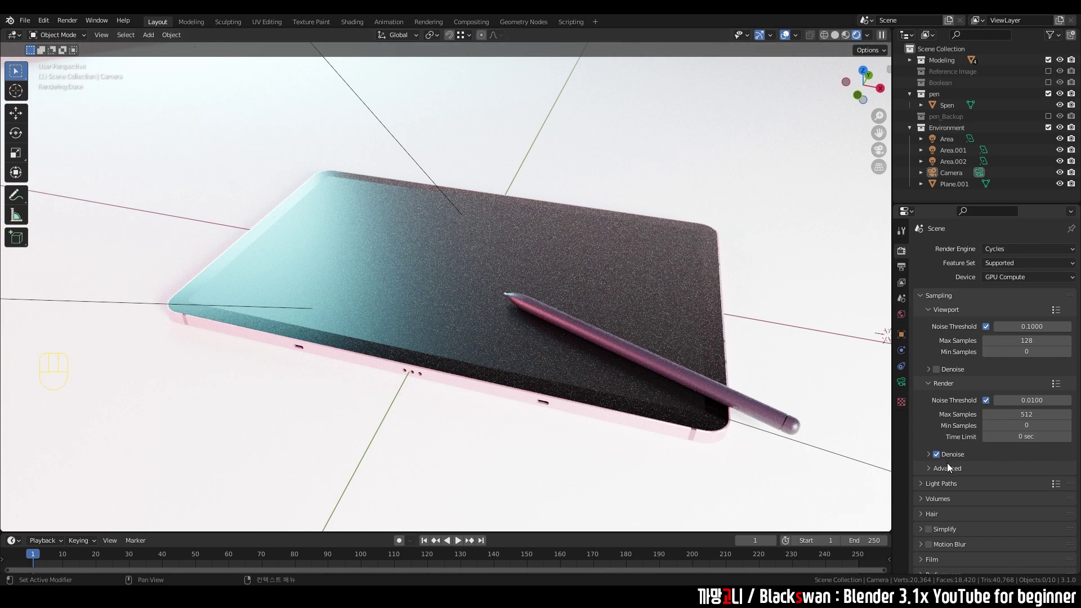
pyautogui.click(939, 459)
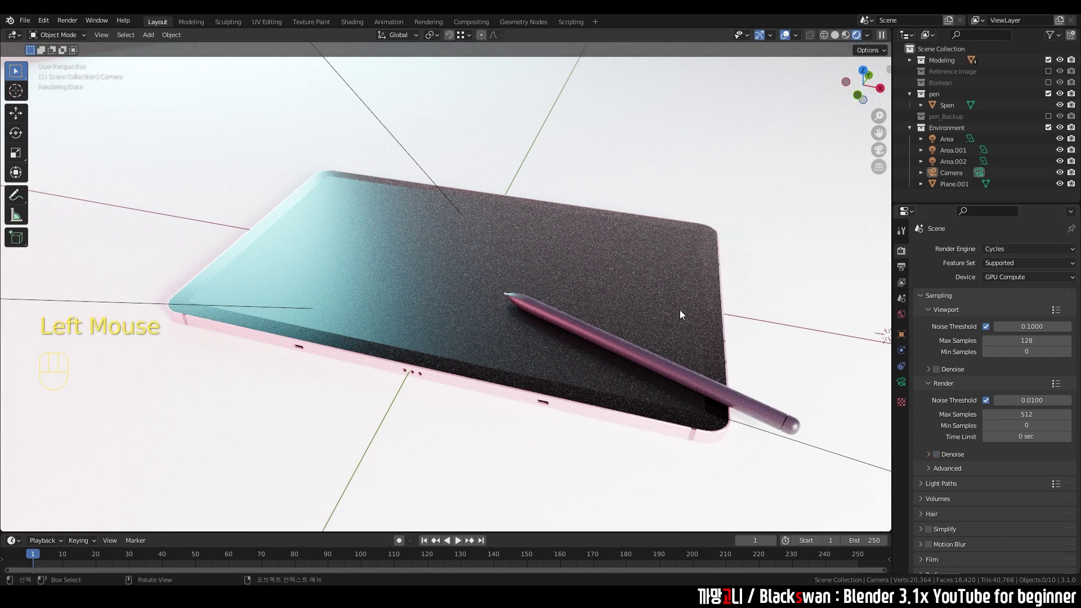
pyautogui.middleClick(637, 309)
pyautogui.scroll(3)
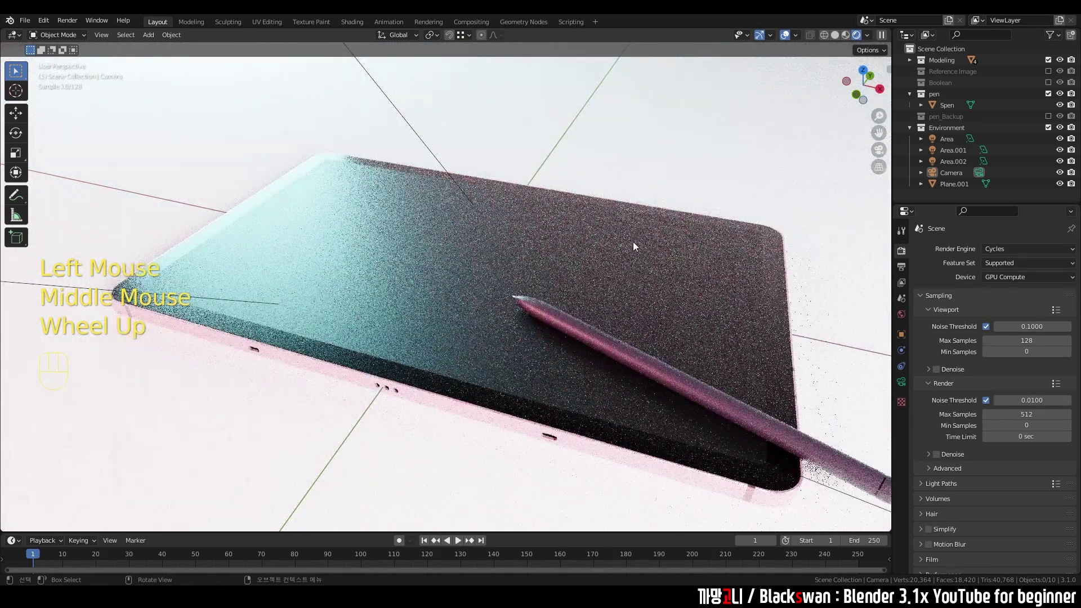
pyautogui.click(940, 459)
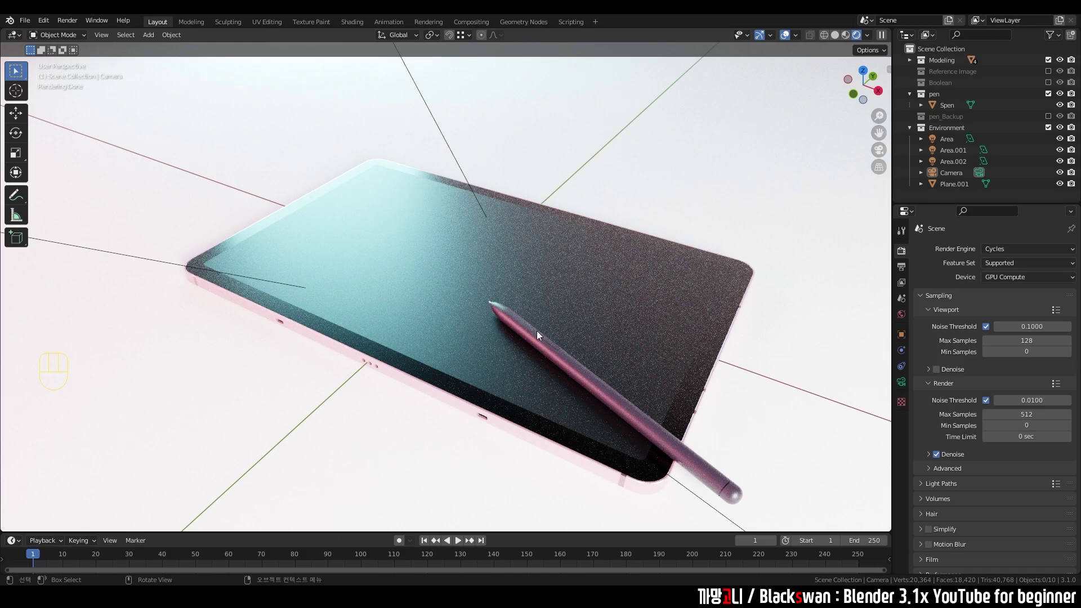
pyautogui.moveTo(565, 291); pyautogui.dragTo(585, 291)
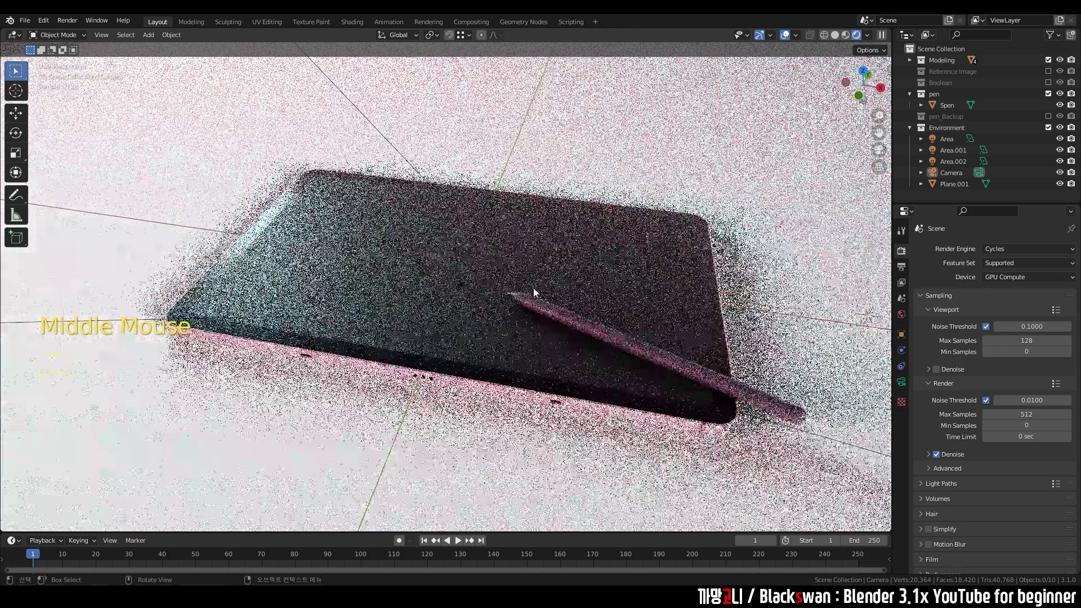
pyautogui.moveTo(546, 292); pyautogui.dragTo(518, 289)
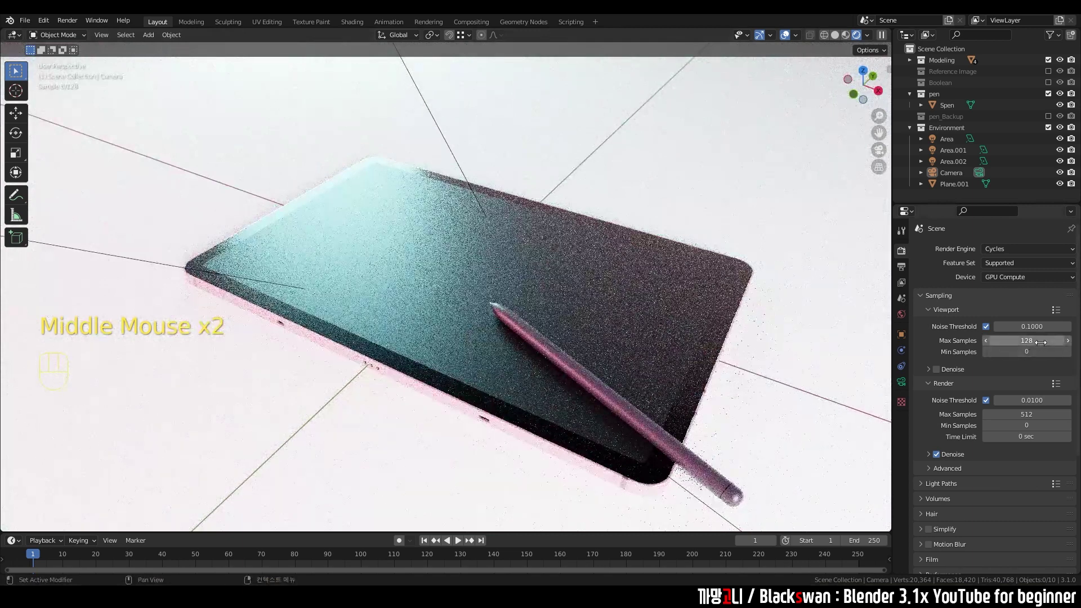
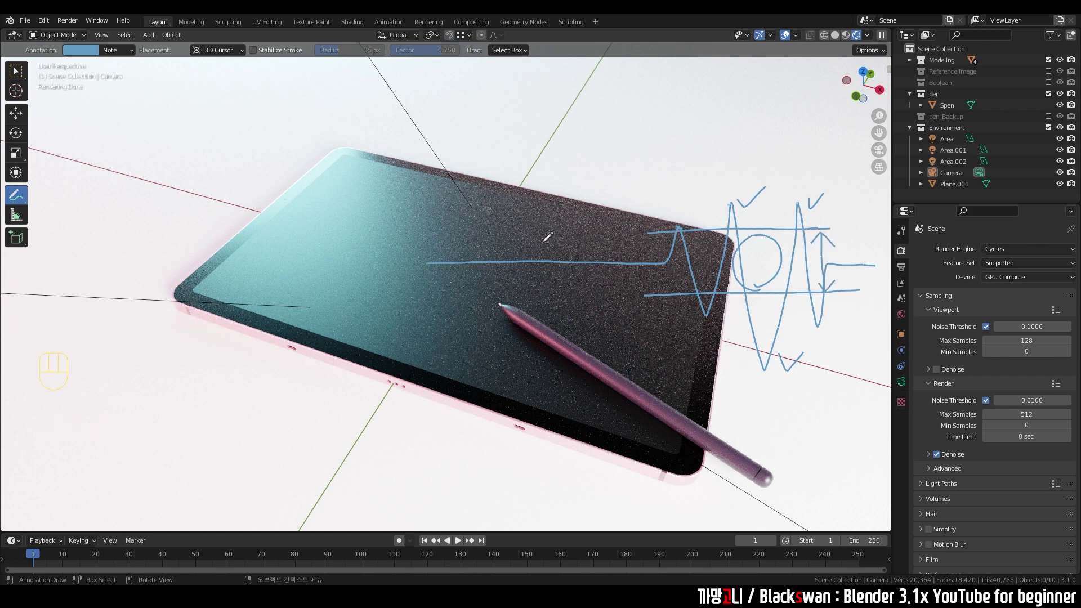
# Circle a spot on the tablet screen with the Annotate tool
pyautogui.click(739, 284)
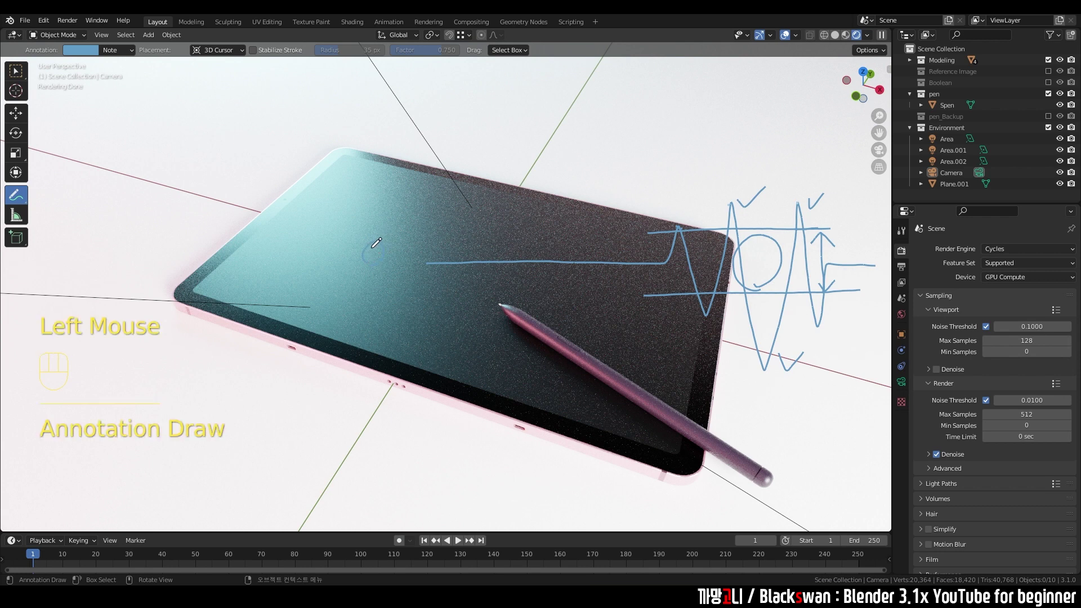
pyautogui.click(738, 283)
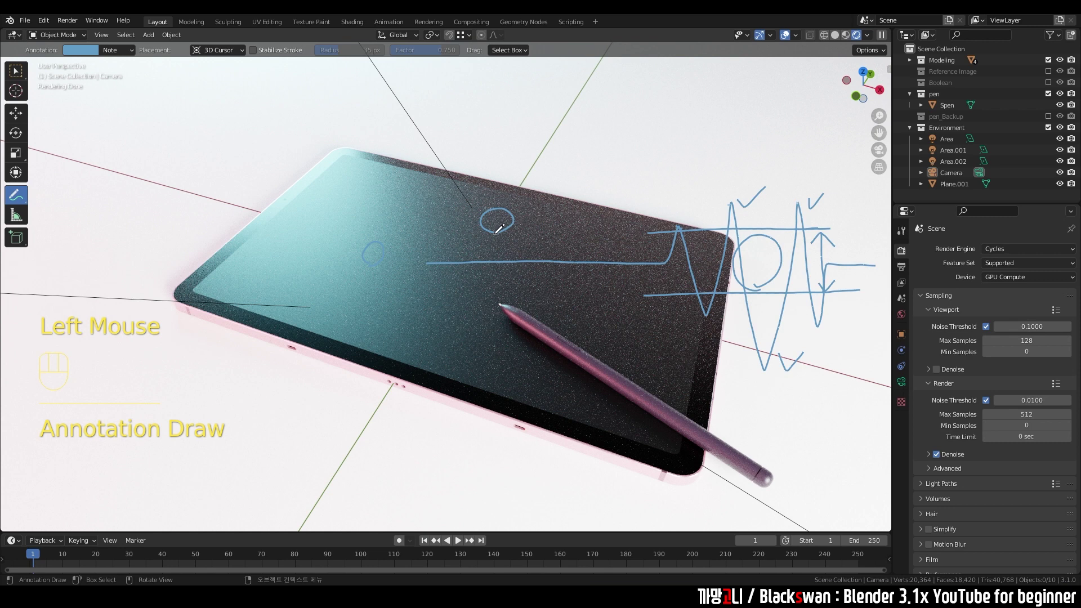
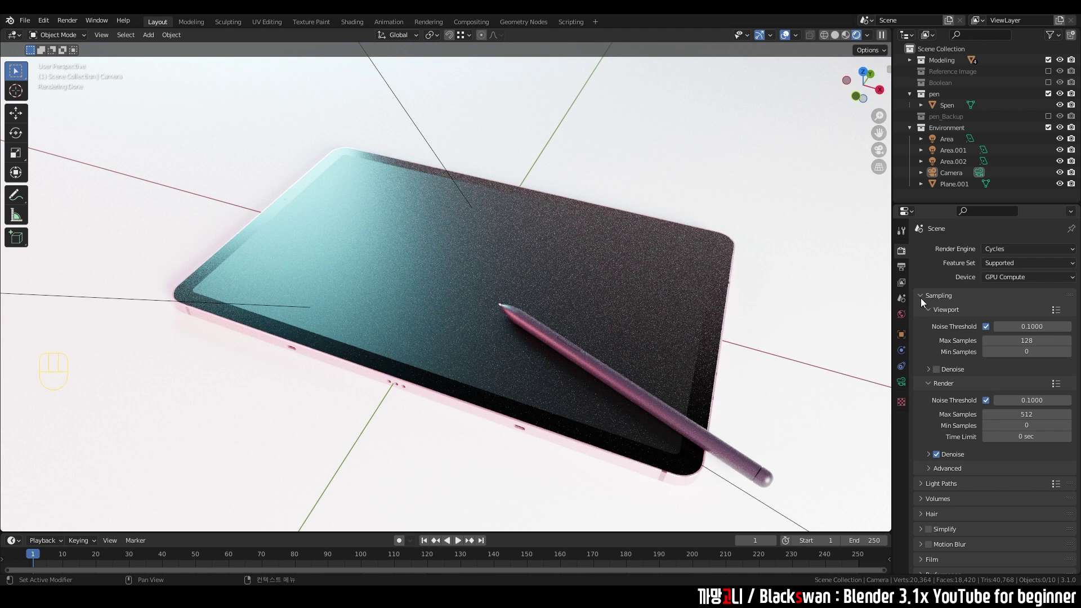
# Collapse Sampling and reveal the Color Management settings to change the Filmic look
pyautogui.click(924, 302)
pyautogui.scroll(-3)
pyautogui.moveTo(920, 467); pyautogui.dragTo(931, 498)
pyautogui.scroll(-3)
pyautogui.moveTo(922, 464); pyautogui.dragTo(987, 463)
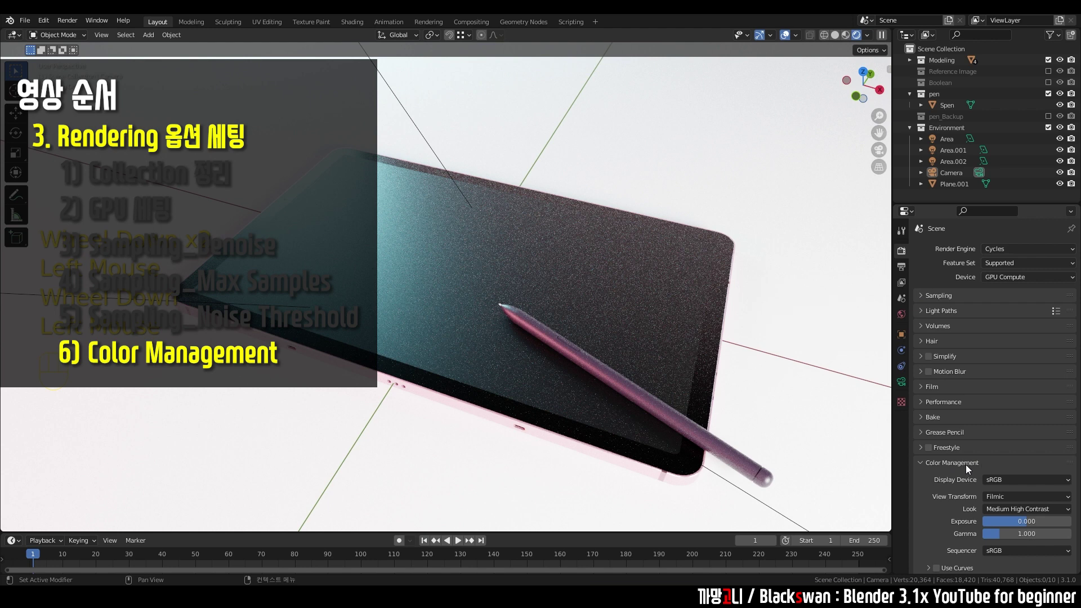
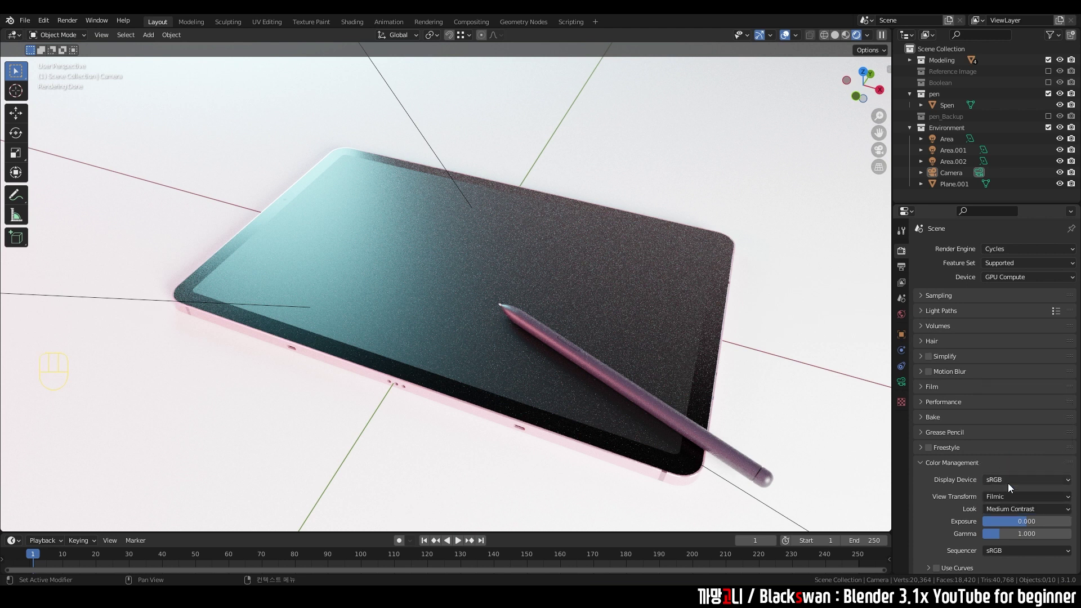
# Cycle the Filmic look through Very High Contrast, None, Medium Contrast and settle on High Contrast
pyautogui.moveTo(1014, 512); pyautogui.dragTo(1002, 489)
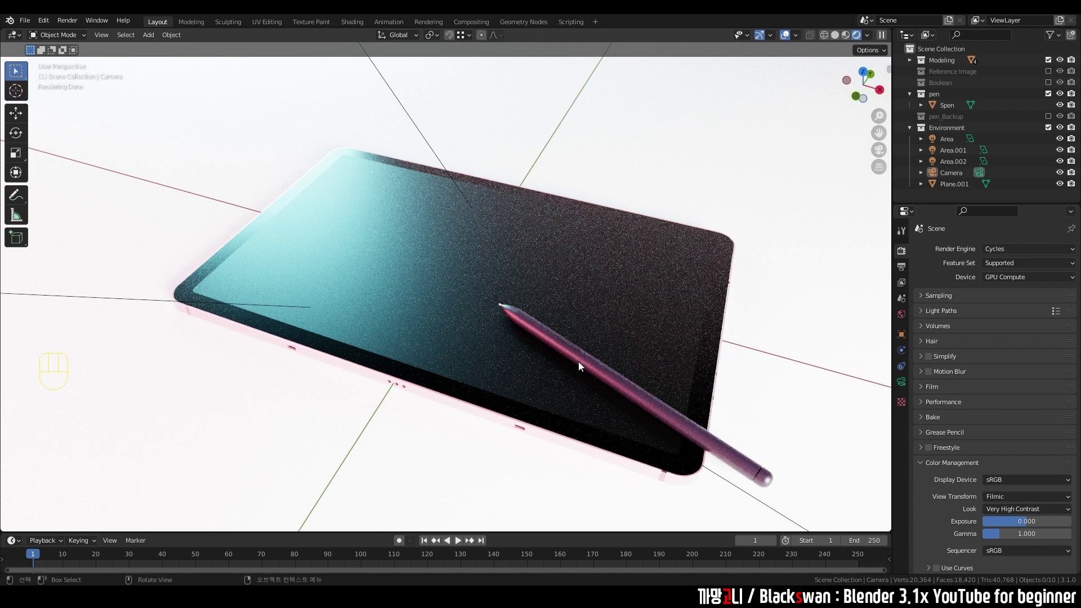
pyautogui.moveTo(1007, 517); pyautogui.dragTo(997, 504)
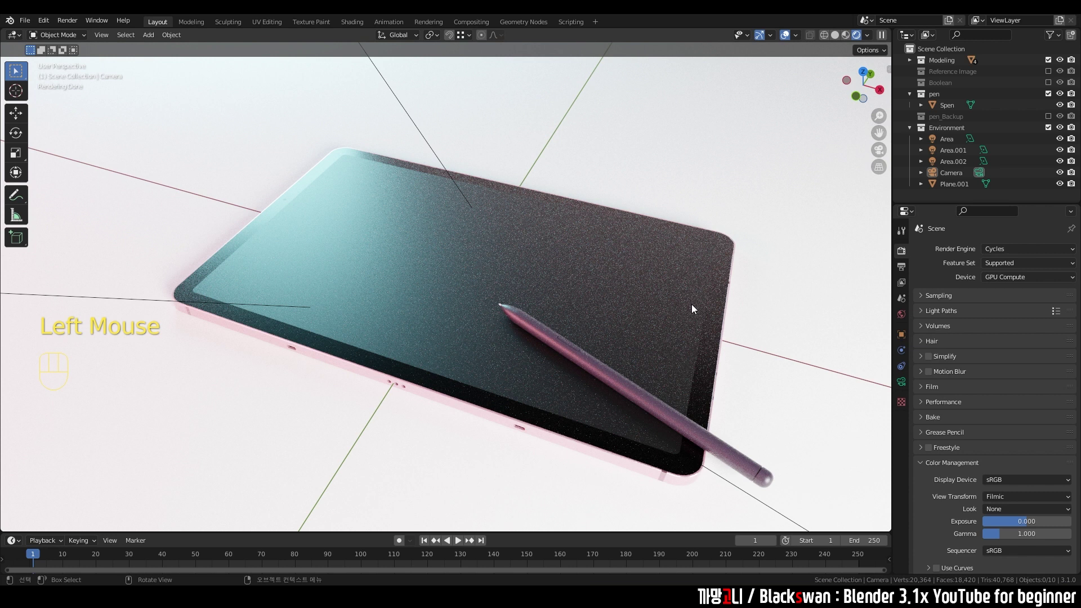
pyautogui.moveTo(1013, 514); pyautogui.dragTo(1011, 451)
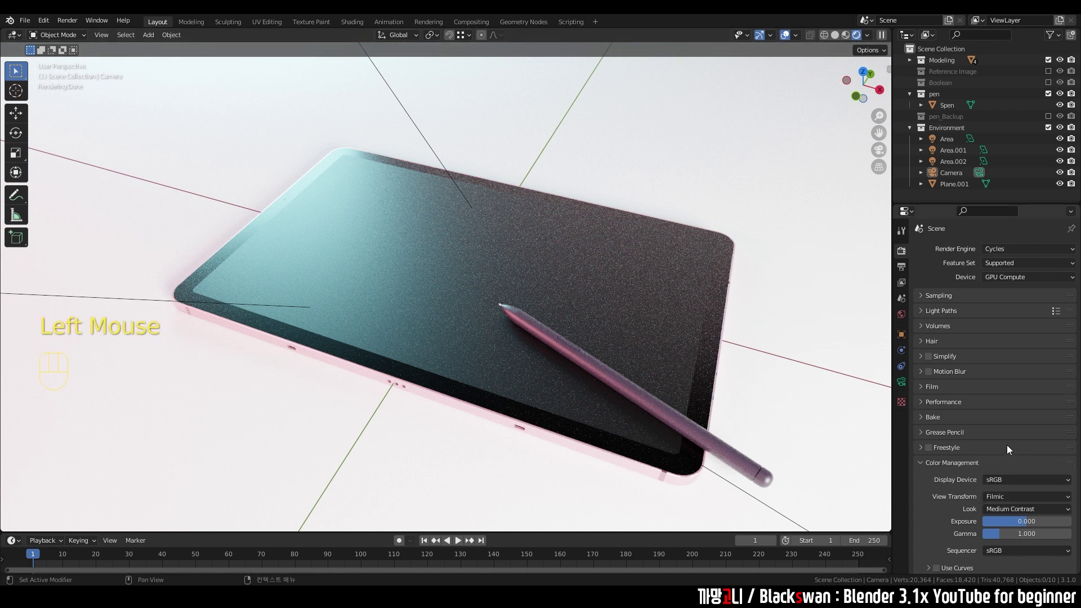
pyautogui.moveTo(1007, 516); pyautogui.dragTo(1013, 471)
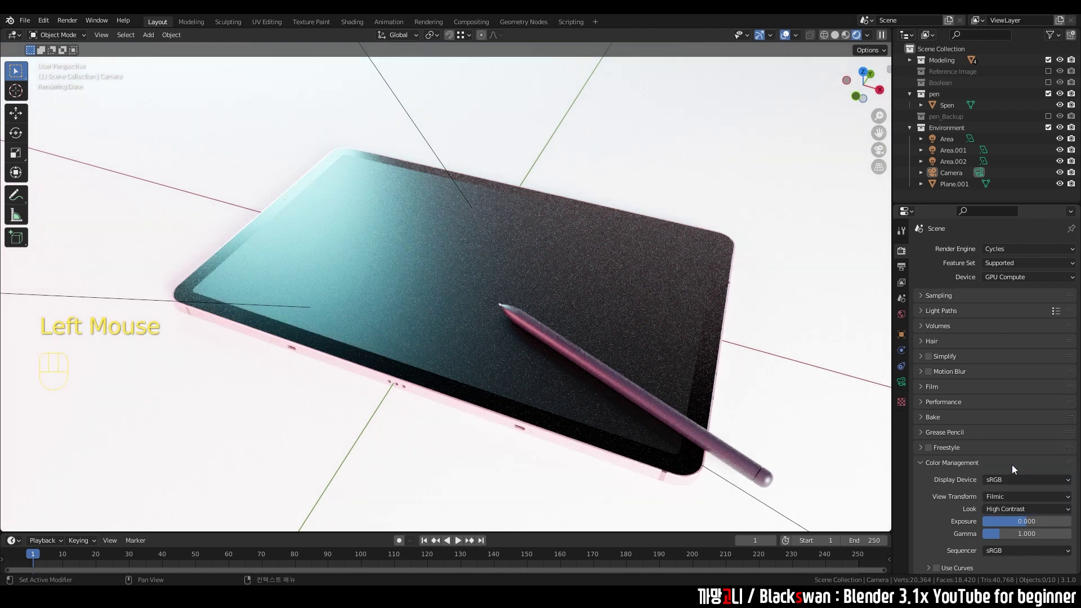
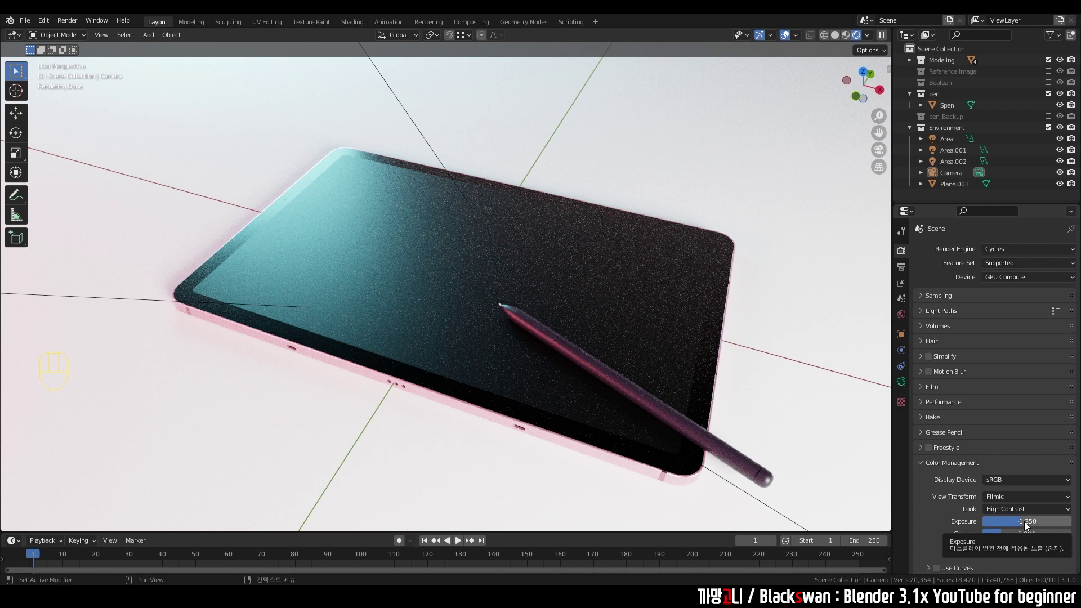
# Reset exposure to 0 and set the Filmic look back to None
pyautogui.press('BackSpace')
pyautogui.press('BackSpace')
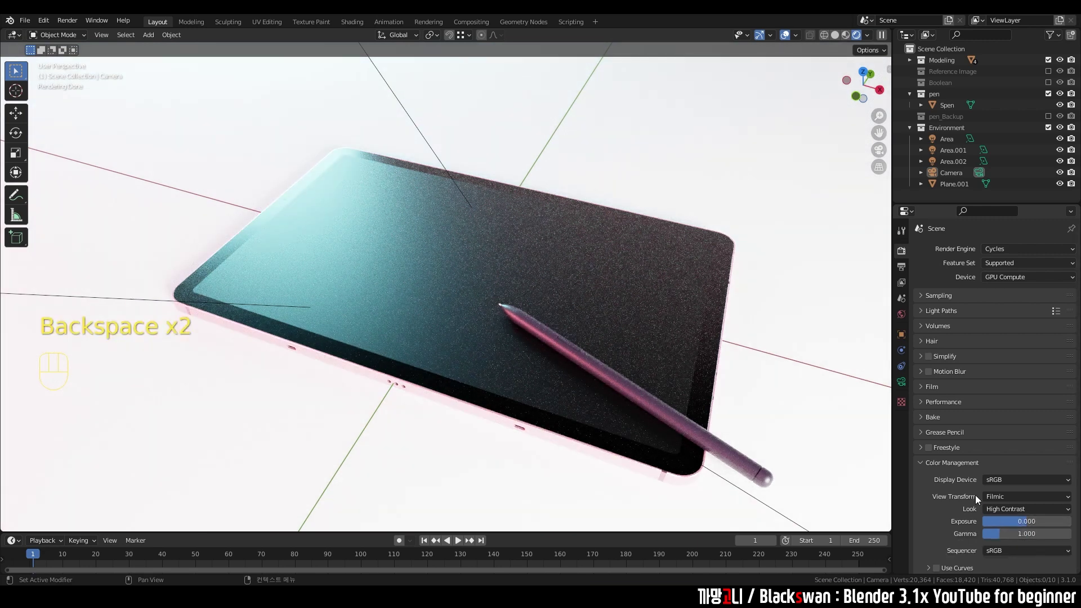
pyautogui.click(1012, 513)
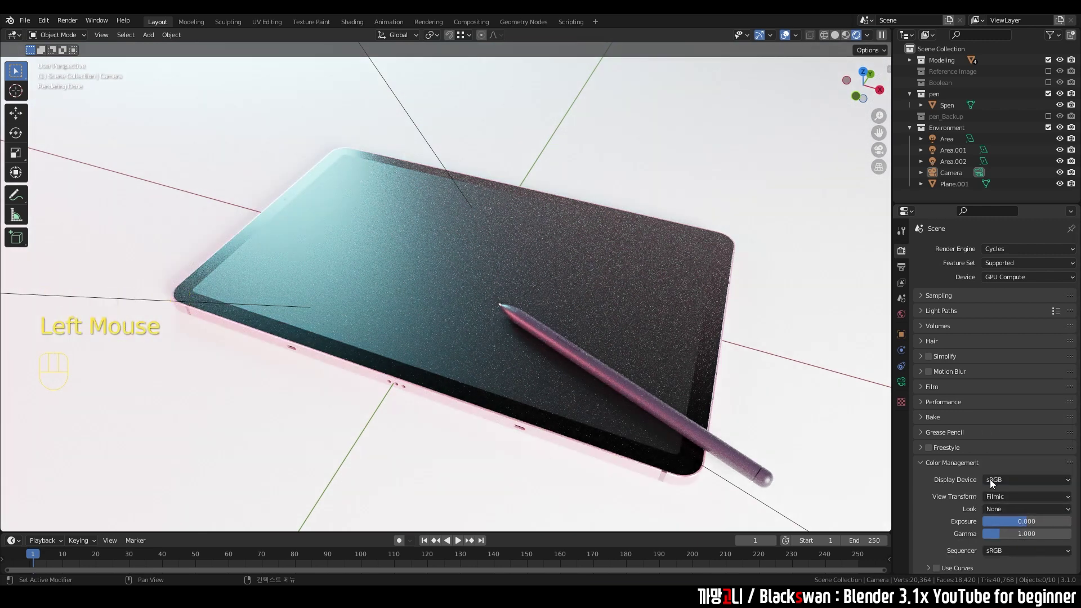
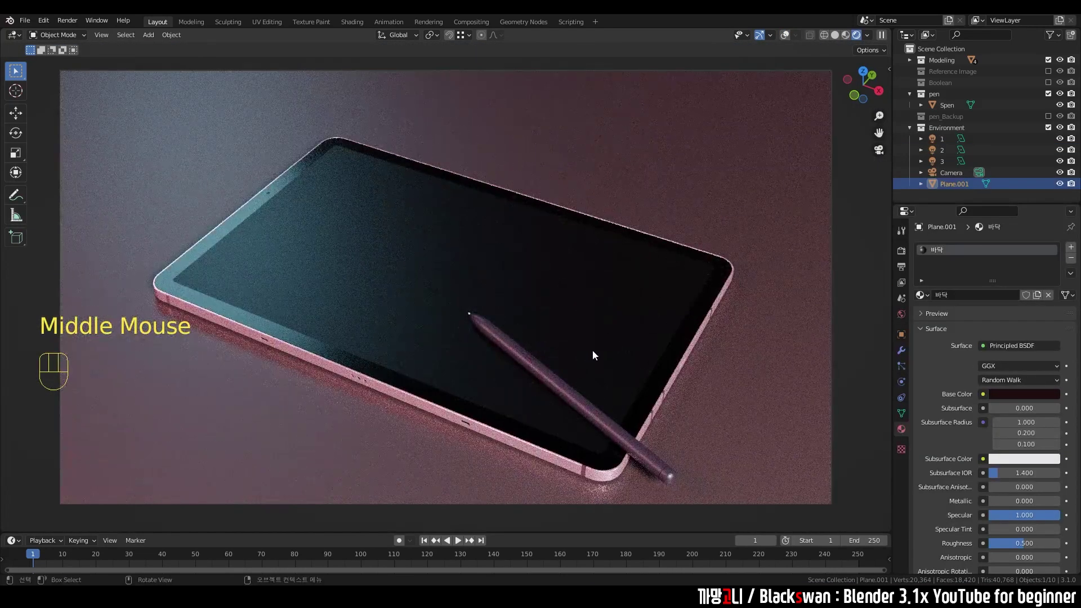
# Adjust the view to preview the finished scene with its dark red floor
pyautogui.middleClick(610, 355)
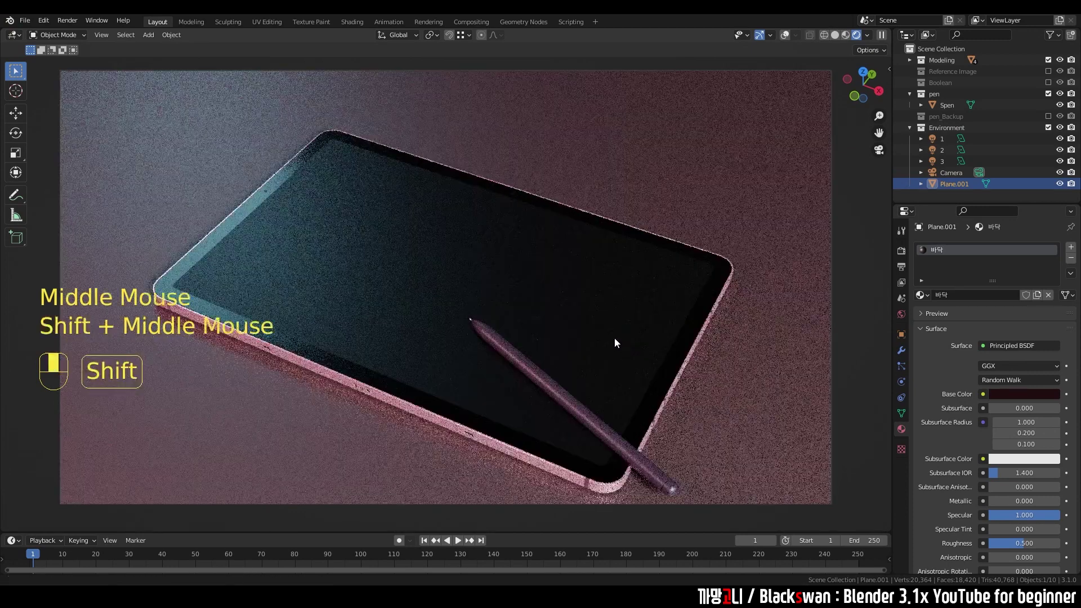